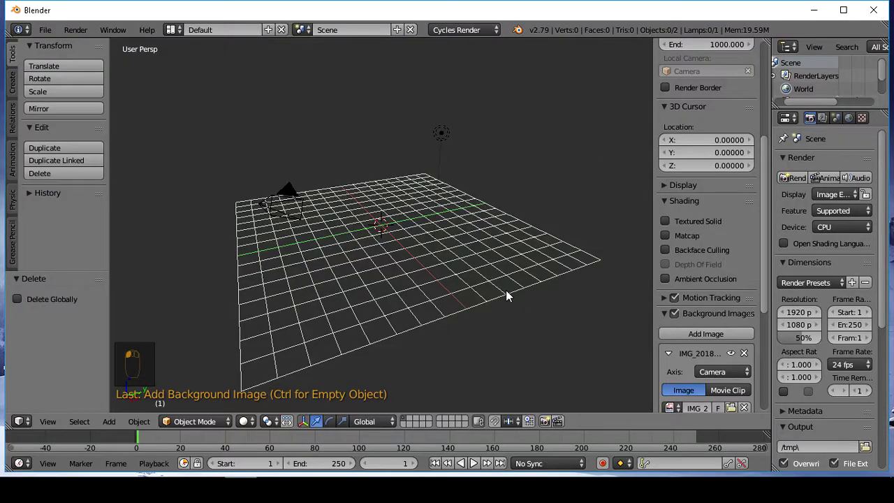
Step: From camera view, grab the camera and raise it along Z over the desk
{"action": "key", "text": "KP_0"}
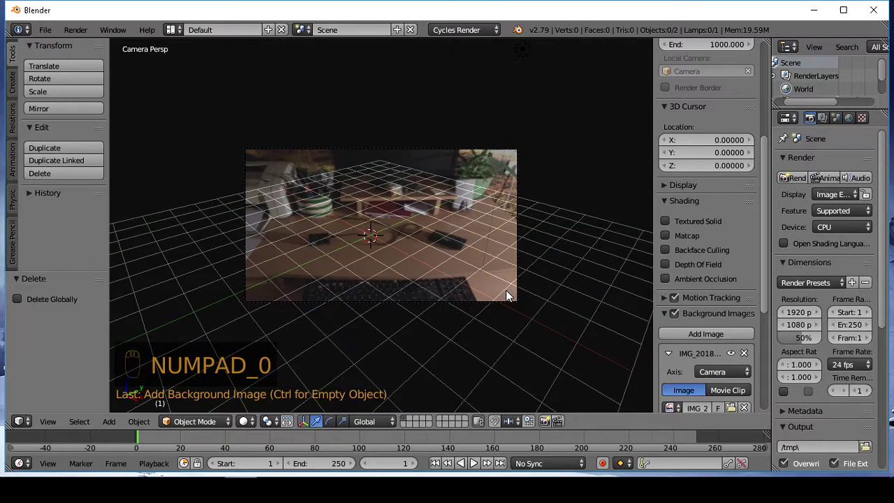
{"action": "key", "text": "KP_1"}
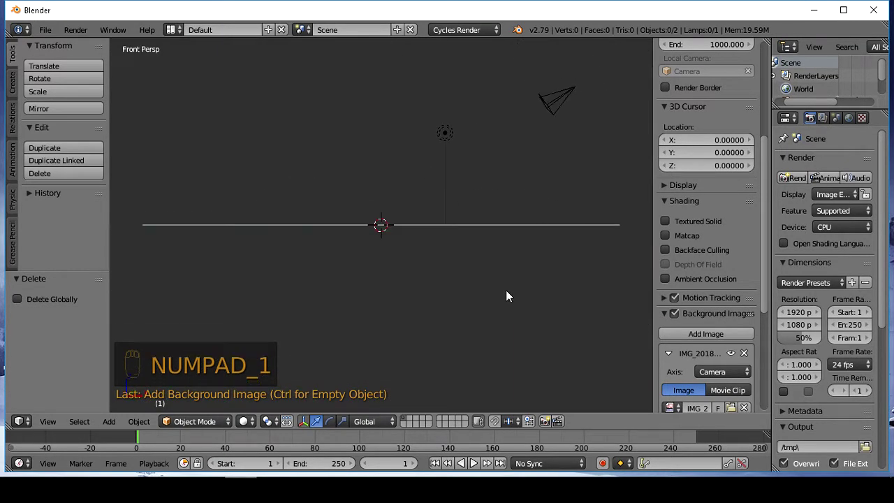
{"action": "key", "text": "ctrl+alt+KP_0"}
{"action": "left_click_drag", "start_coordinate": [470, 284], "coordinate": [471, 280]}
{"action": "key", "text": "a"}
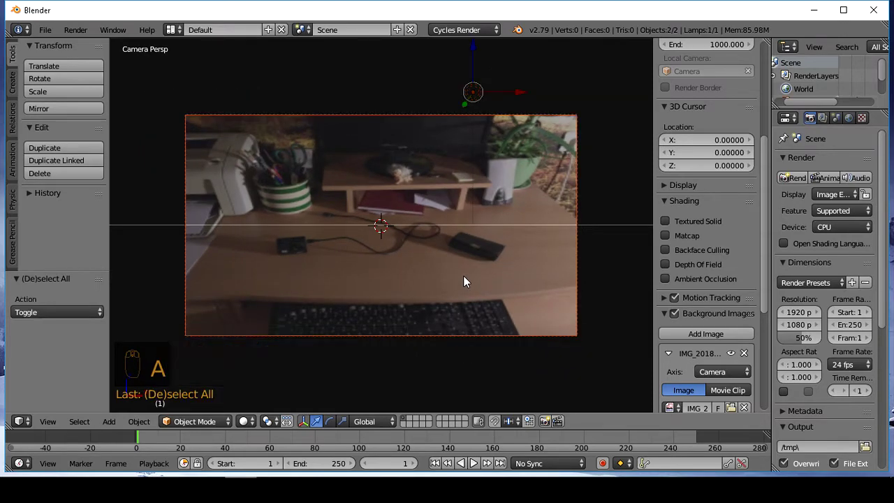
{"action": "key", "text": "g"}
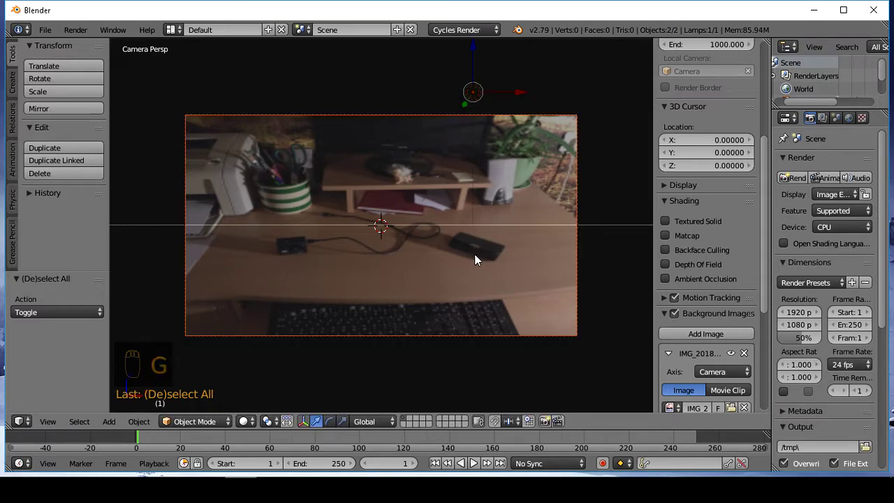
{"action": "key", "text": "g"}
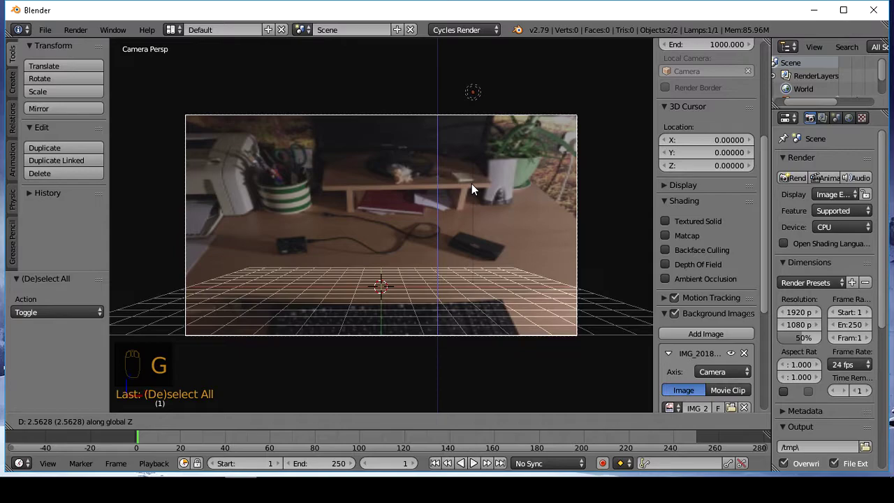
{"action": "key", "text": "r"}
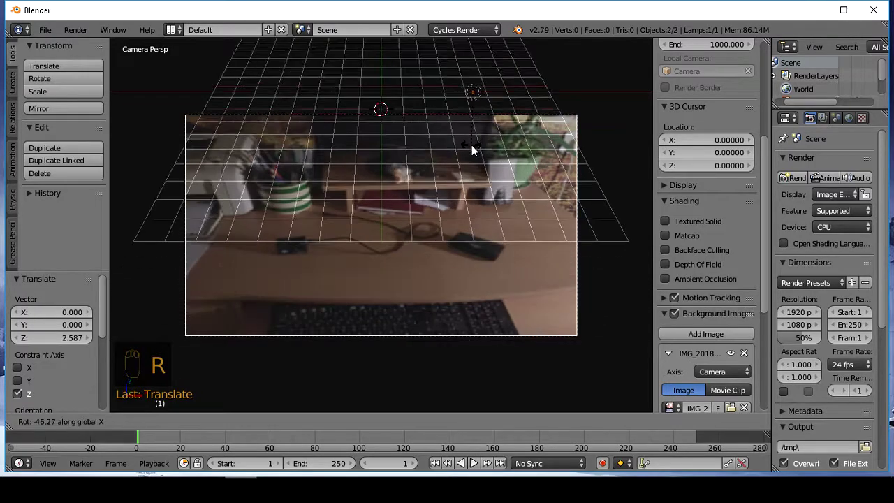
{"action": "left_click_drag", "start_coordinate": [479, 159], "coordinate": [465, 163]}
Step: Tilt the camera around X and lower it so the grid sits on the desk surface
{"action": "key", "text": "g"}
{"action": "left_click", "coordinate": [465, 162]}
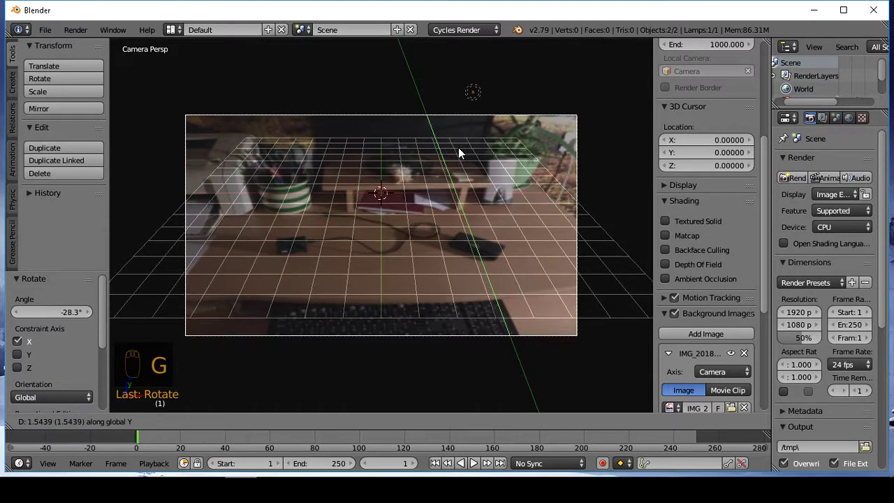
{"action": "left_click_drag", "start_coordinate": [464, 155], "coordinate": [436, 387]}
{"action": "key", "text": "g"}
{"action": "left_click_drag", "start_coordinate": [431, 361], "coordinate": [408, 266]}
{"action": "key", "text": "shift+a"}
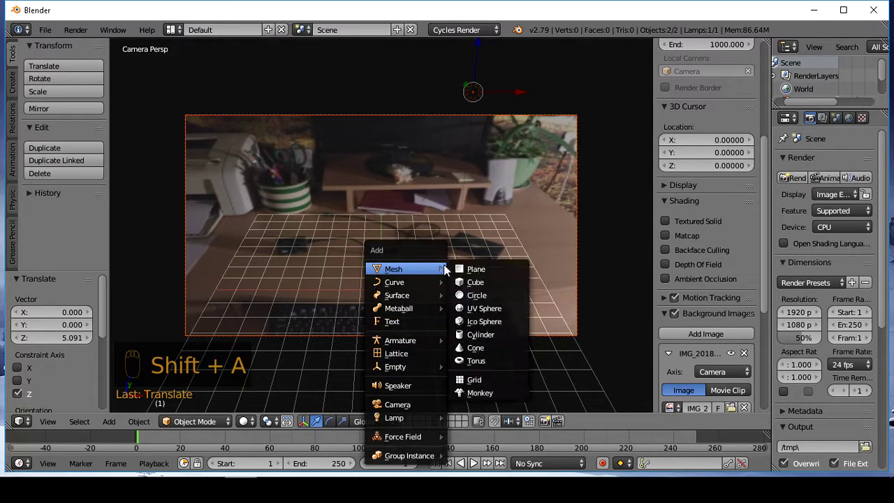
Step: Scale the new plane up until it covers the whole desk
{"action": "key", "text": "s"}
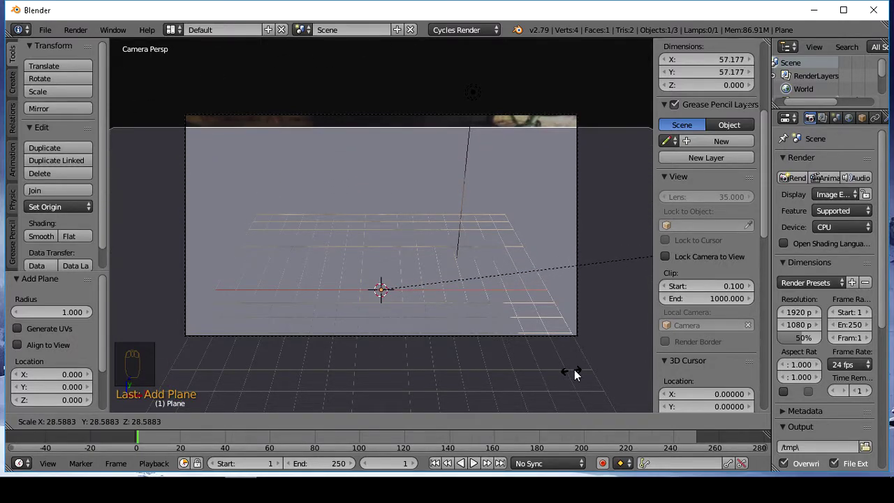
{"action": "left_click_drag", "start_coordinate": [629, 367], "coordinate": [508, 287]}
{"action": "middle_click", "coordinate": [564, 316]}
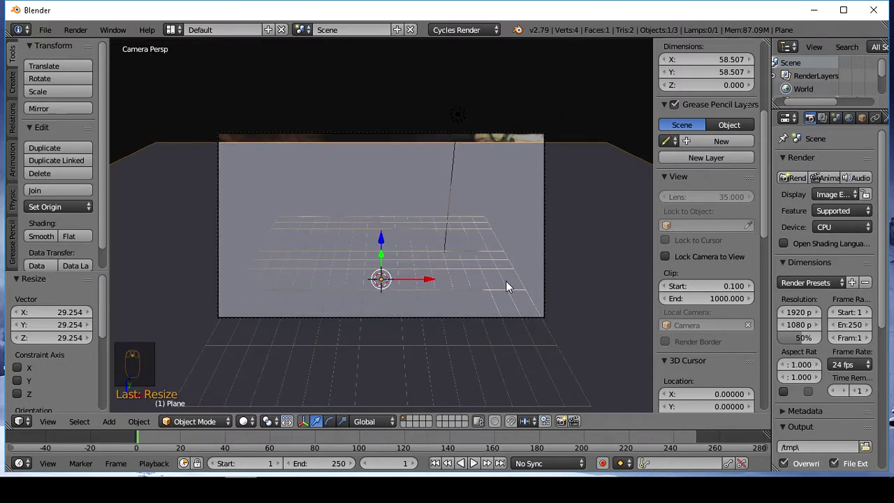
Step: Add a torus and a cube, moving the cube up along Z and sideways along X
{"action": "key", "text": "shift+a"}
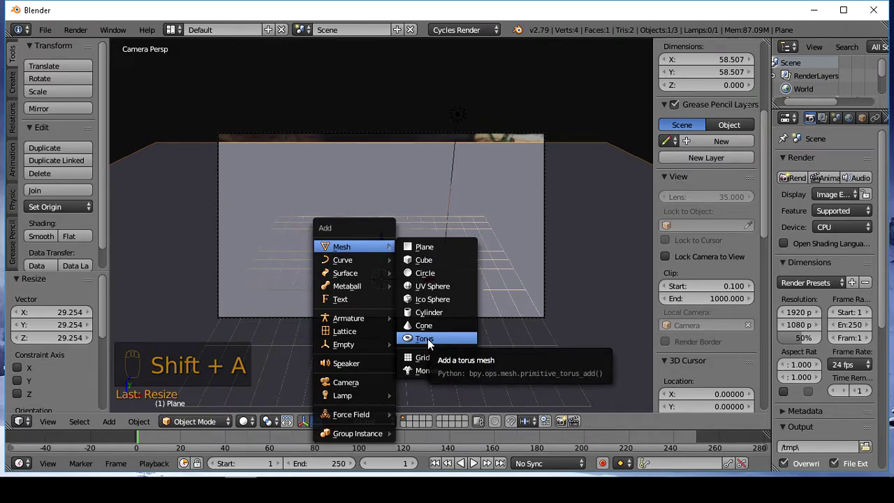
{"action": "left_click_drag", "start_coordinate": [433, 282], "coordinate": [384, 312]}
{"action": "middle_click", "coordinate": [348, 280]}
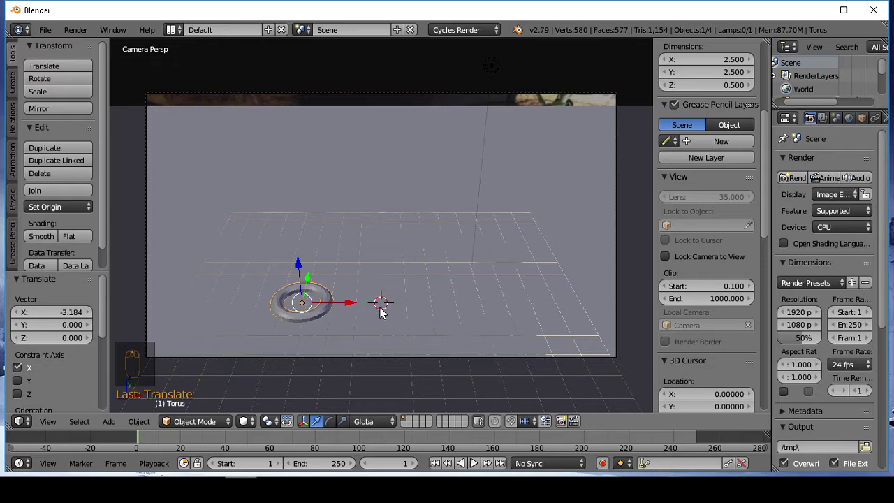
{"action": "key", "text": "shift+a"}
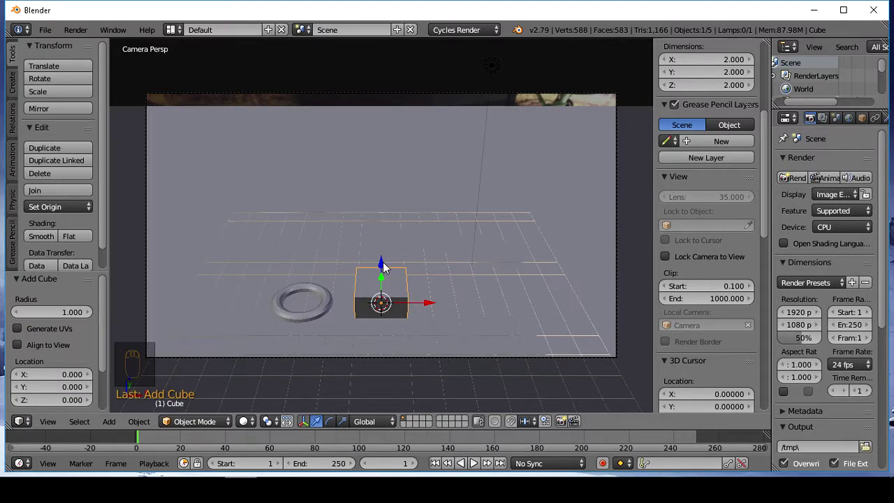
{"action": "left_click_drag", "start_coordinate": [391, 265], "coordinate": [389, 247]}
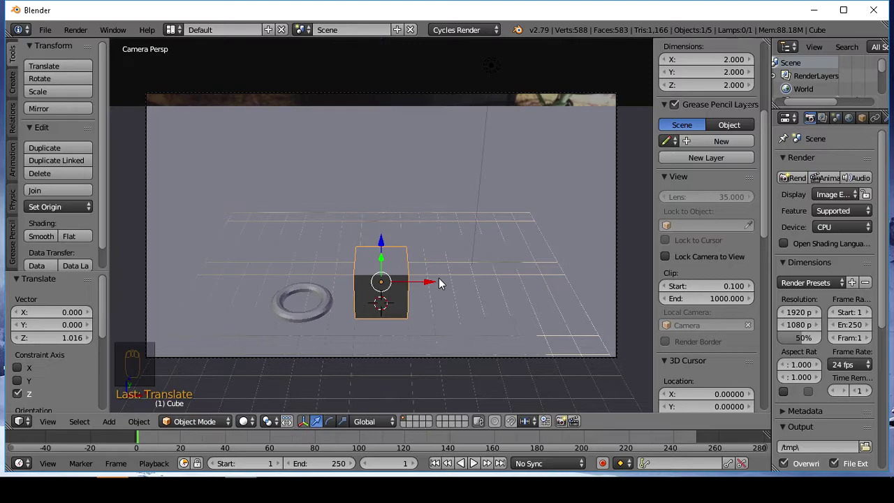
{"action": "left_click_drag", "start_coordinate": [433, 286], "coordinate": [480, 286]}
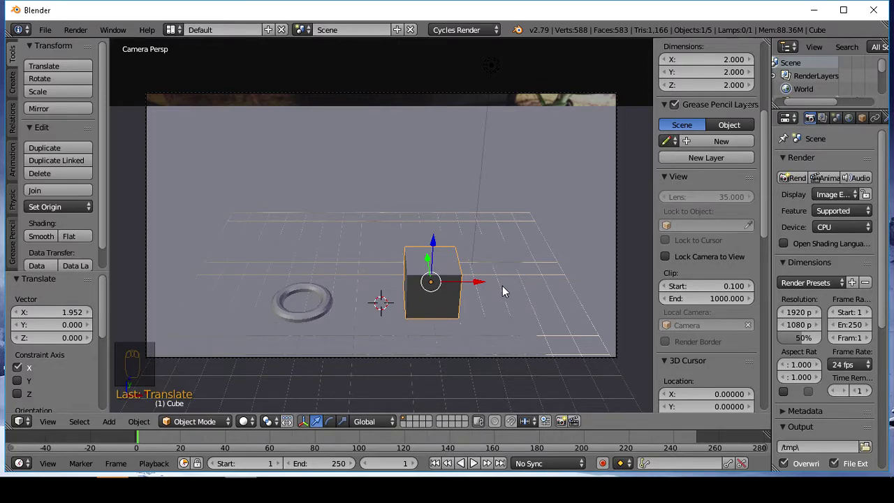
{"action": "middle_click", "coordinate": [496, 286]}
Step: Switch the viewport to Rendered shading for a live Cycles preview
{"action": "left_click_drag", "start_coordinate": [257, 426], "coordinate": [614, 235]}
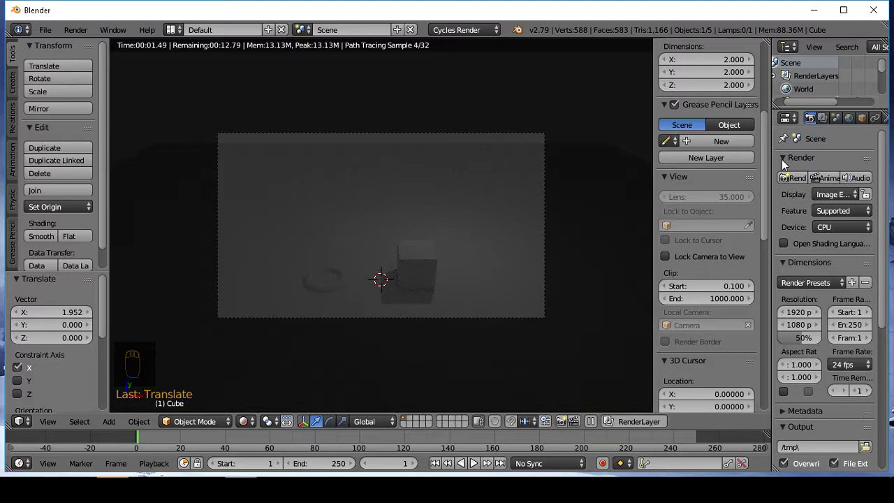
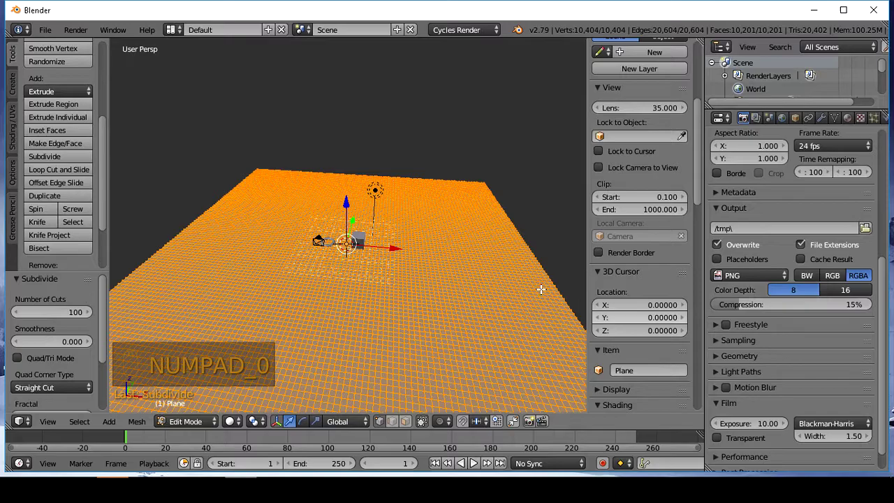
Step: In camera view, box-select the plane's far vertex row and lift it along Z as a backdrop
{"action": "key", "text": "KP_0"}
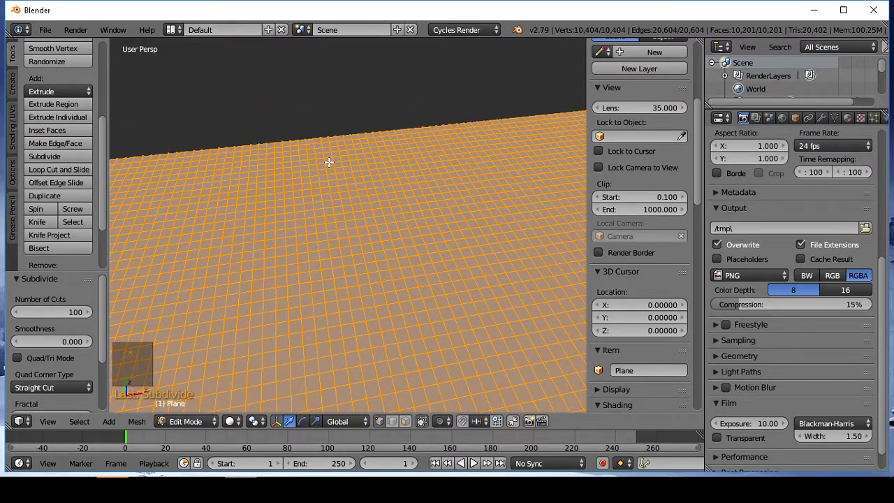
{"action": "key", "text": "a"}
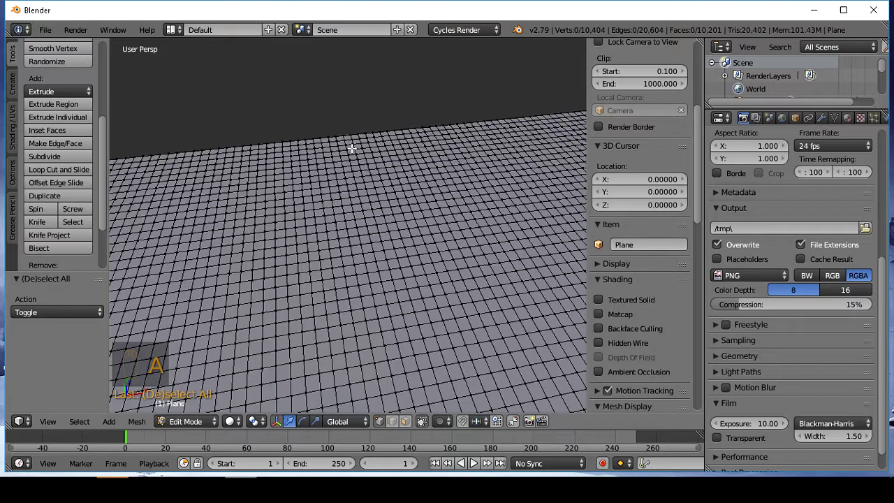
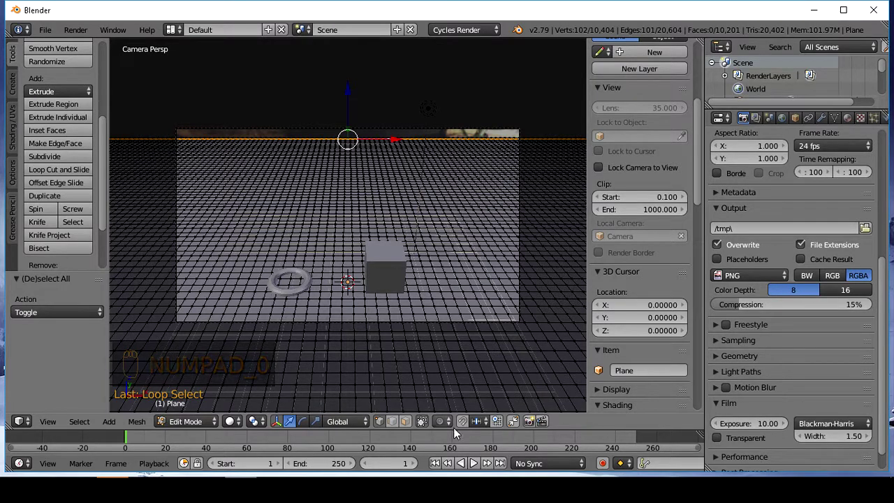
{"action": "left_click_drag", "start_coordinate": [453, 424], "coordinate": [709, 462]}
{"action": "key", "text": "g"}
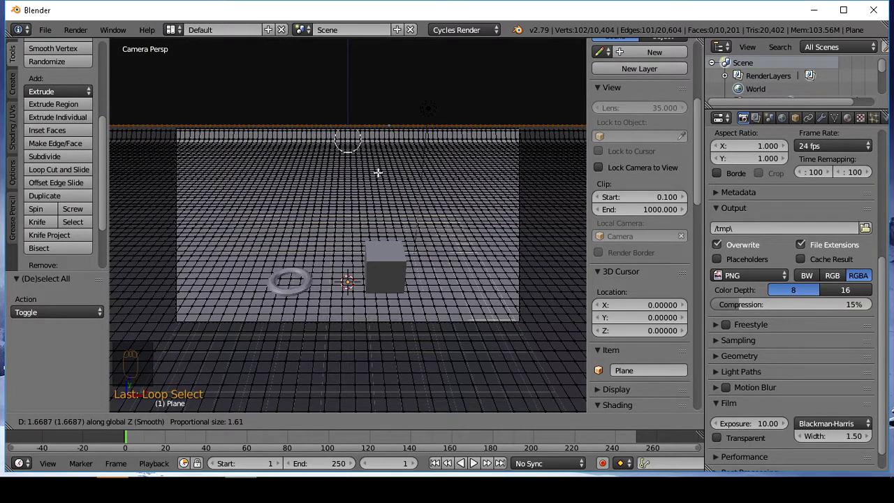
{"action": "left_click_drag", "start_coordinate": [710, 462], "coordinate": [253, 422]}
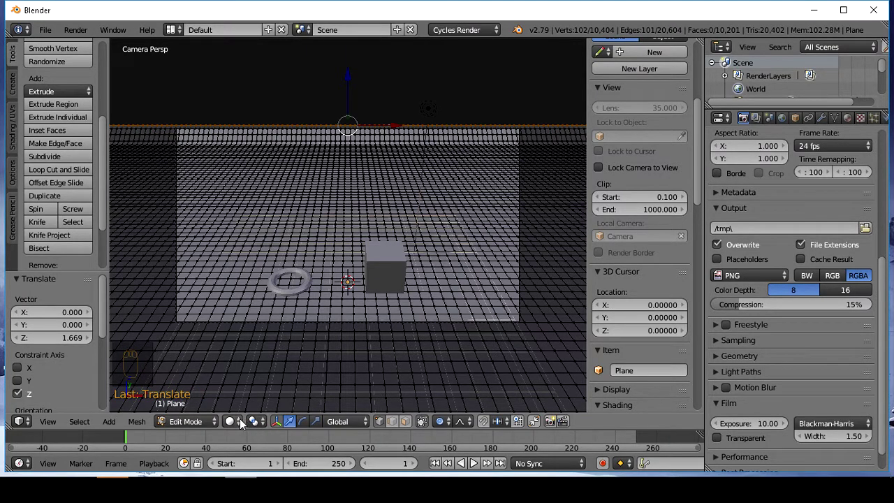
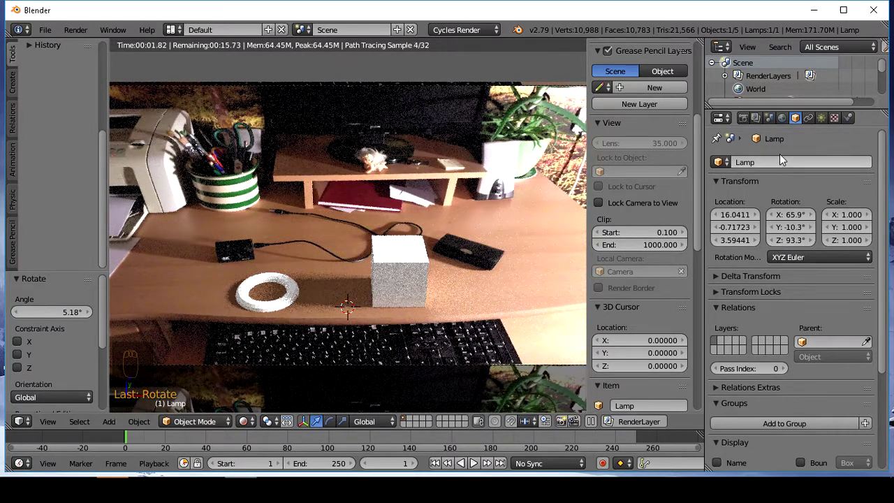
Step: Move the lamp higher along Z above the scene
{"action": "left_click_drag", "start_coordinate": [255, 431], "coordinate": [437, 287]}
{"action": "left_click_drag", "start_coordinate": [437, 287], "coordinate": [255, 428]}
{"action": "left_click_drag", "start_coordinate": [255, 428], "coordinate": [661, 234]}
{"action": "middle_click", "coordinate": [660, 235]}
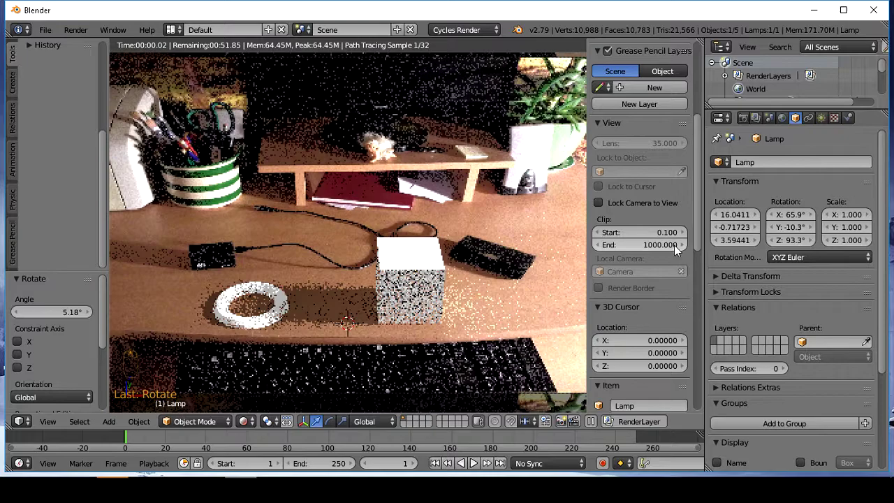
{"action": "middle_click", "coordinate": [746, 234]}
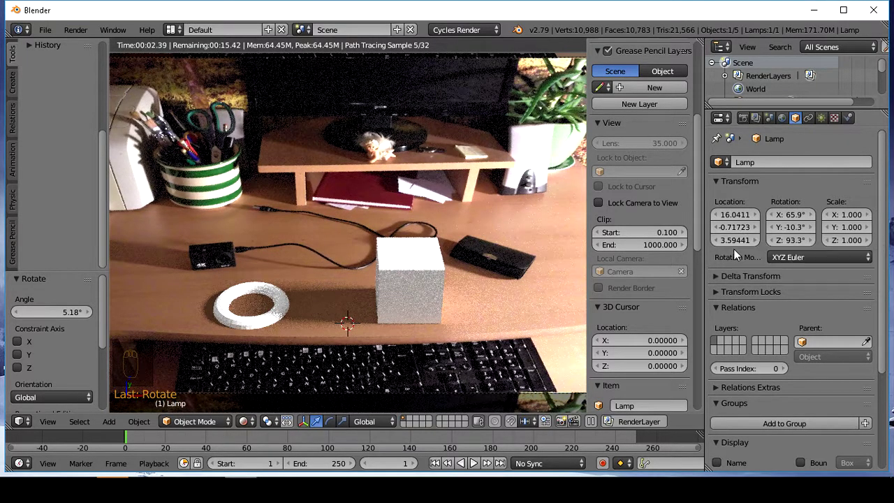
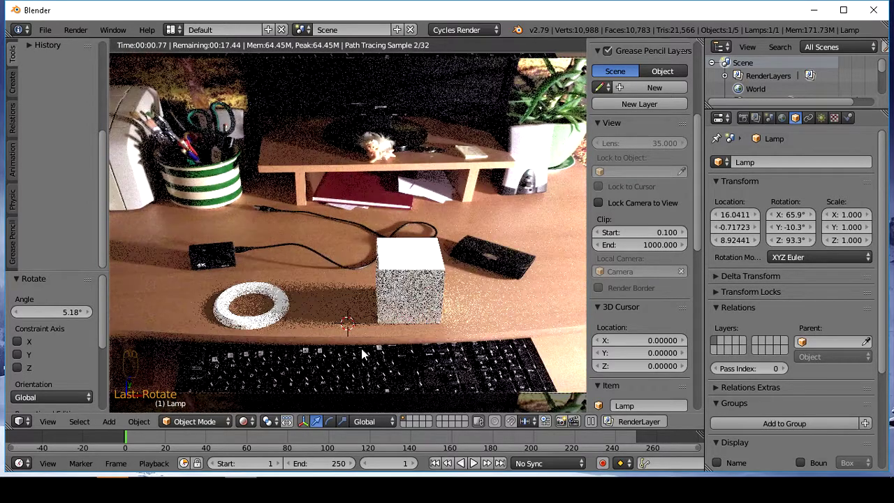
Step: Shift the lamp along Y to about 0.56 and return to camera view
{"action": "left_click_drag", "start_coordinate": [259, 429], "coordinate": [510, 296]}
{"action": "middle_click", "coordinate": [510, 296]}
{"action": "left_click_drag", "start_coordinate": [477, 113], "coordinate": [340, 377]}
{"action": "key", "text": "KP_0"}
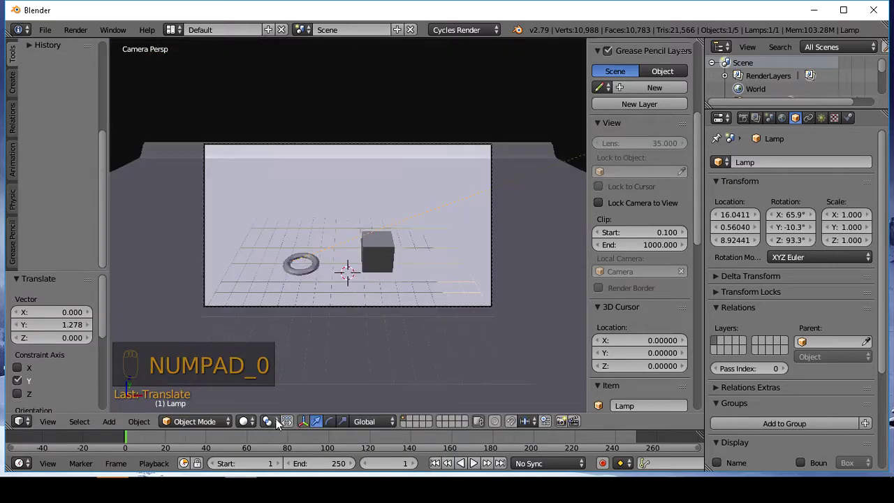
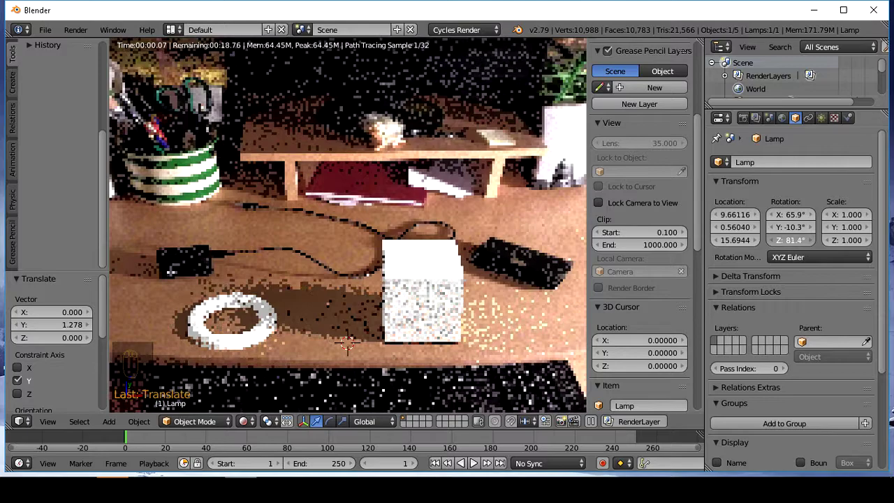
Step: Fine-tune the lamp rotation and raise the Sun lamp Size to about 0.057 for softer shadows
{"action": "left_click_drag", "start_coordinate": [318, 248], "coordinate": [693, 225]}
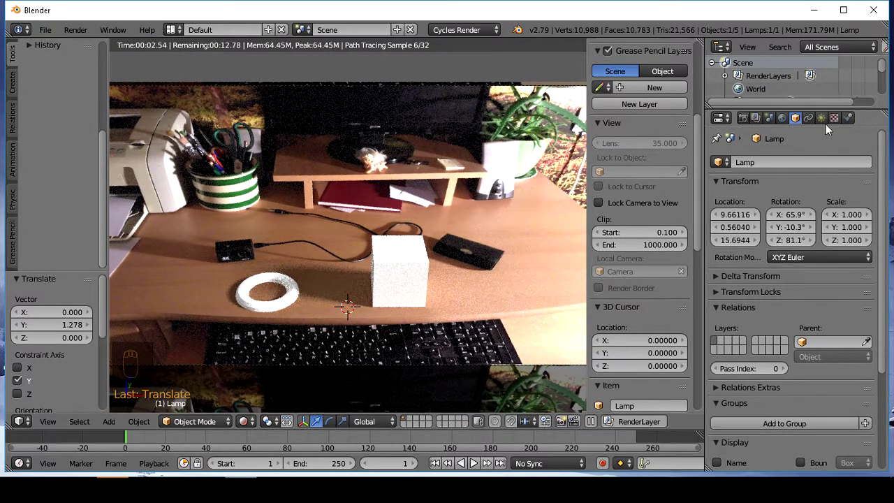
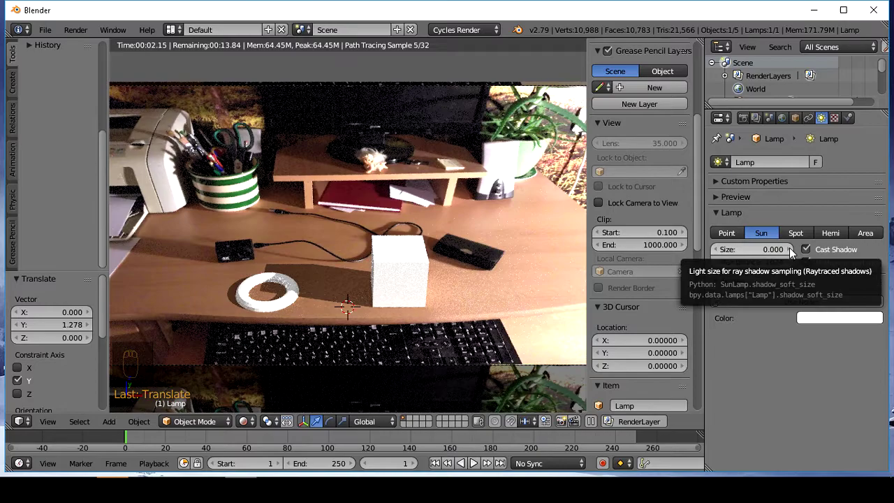
{"action": "left_click_drag", "start_coordinate": [795, 255], "coordinate": [820, 386]}
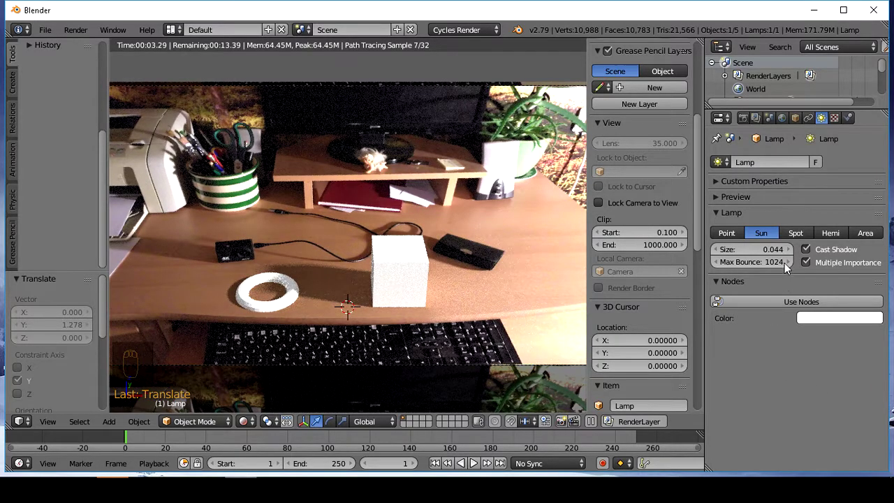
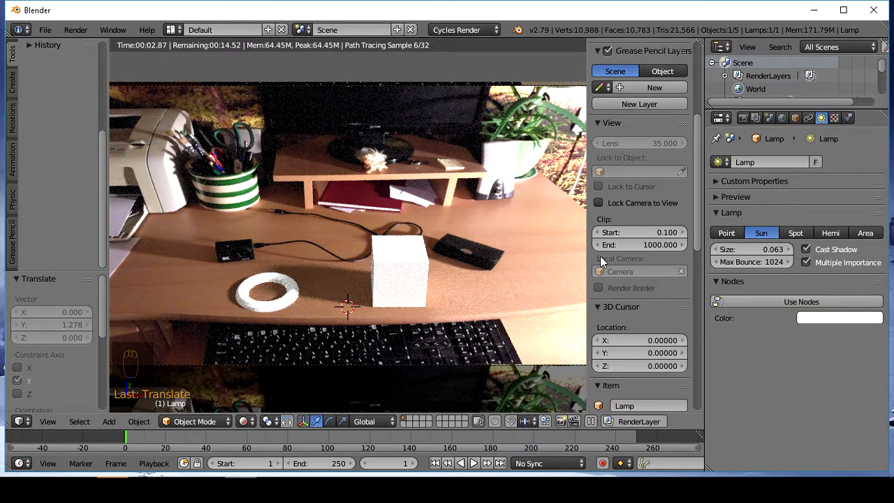
Step: In solid display, select the cube and give it a new material, Material.002
{"action": "left_click_drag", "start_coordinate": [253, 424], "coordinate": [283, 383]}
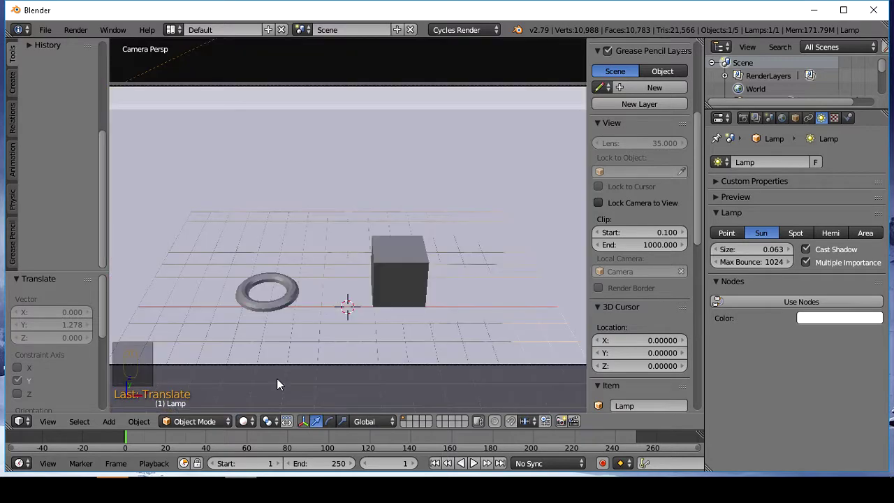
{"action": "left_click_drag", "start_coordinate": [407, 281], "coordinate": [787, 211]}
{"action": "left_click_drag", "start_coordinate": [787, 211], "coordinate": [822, 190]}
Step: Make the cube material a Glass BSDF with a red colour (R 0.8, G 0.037, B 0.018)
{"action": "left_click_drag", "start_coordinate": [823, 279], "coordinate": [742, 80]}
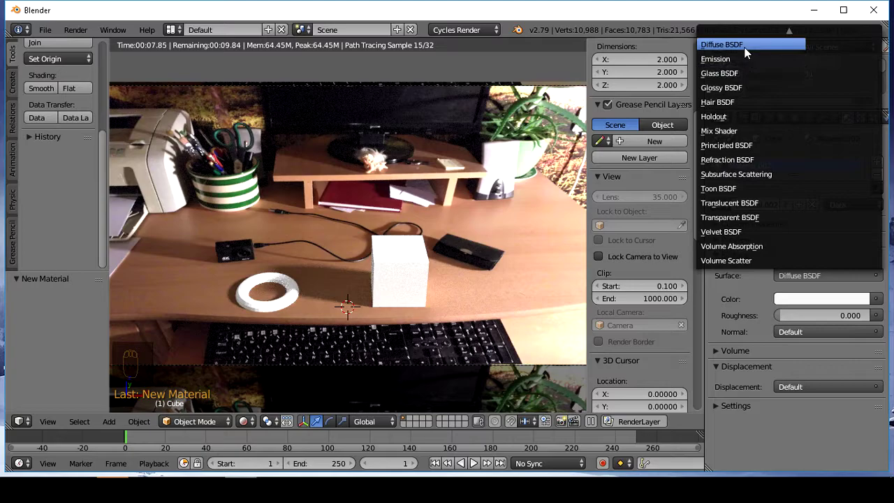
{"action": "left_click_drag", "start_coordinate": [805, 299], "coordinate": [794, 198]}
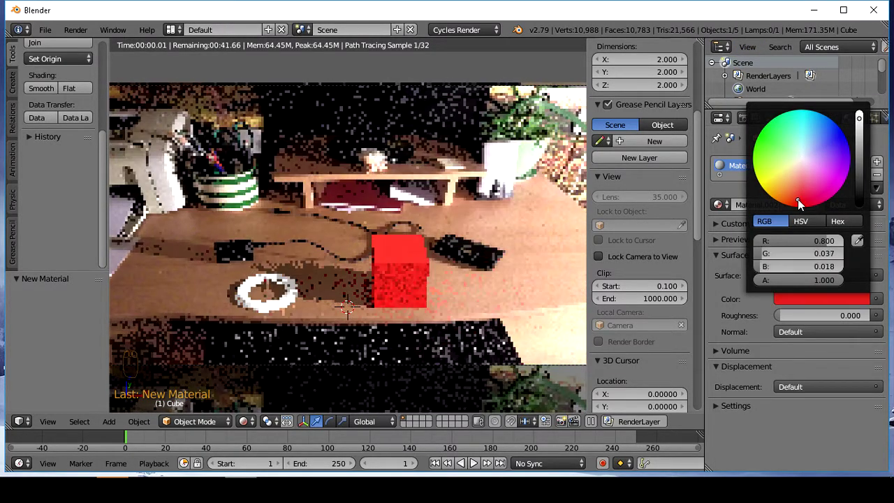
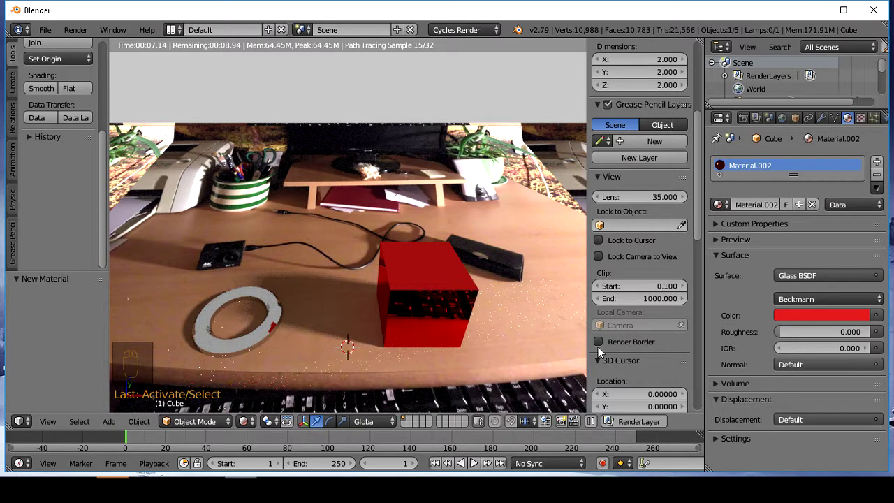
Step: Select the torus and give it a new material, Material.003
{"action": "left_click_drag", "start_coordinate": [269, 333], "coordinate": [268, 384]}
{"action": "left_click_drag", "start_coordinate": [257, 426], "coordinate": [753, 186]}
Step: Keep the torus material Diffuse, colour it yellow-green with roughness 0.790, then return to solid display
{"action": "left_click_drag", "start_coordinate": [823, 274], "coordinate": [756, 106]}
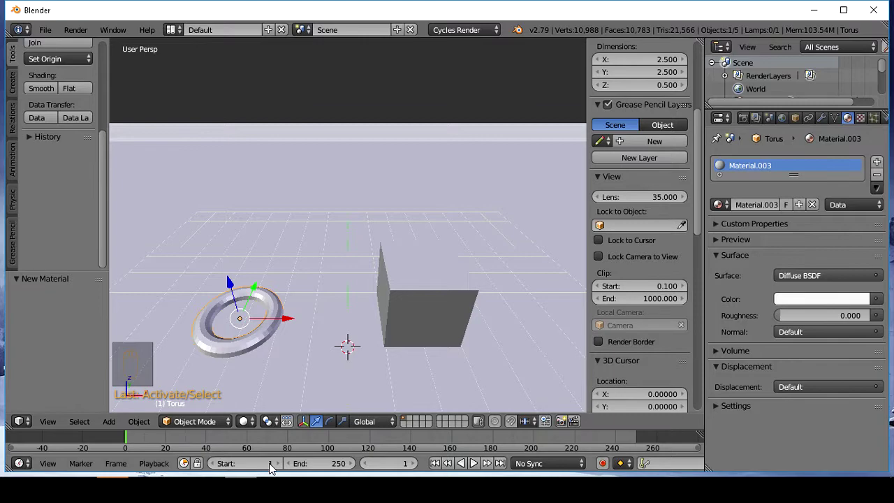
{"action": "left_click_drag", "start_coordinate": [251, 430], "coordinate": [464, 345]}
{"action": "left_click_drag", "start_coordinate": [809, 302], "coordinate": [673, 233]}
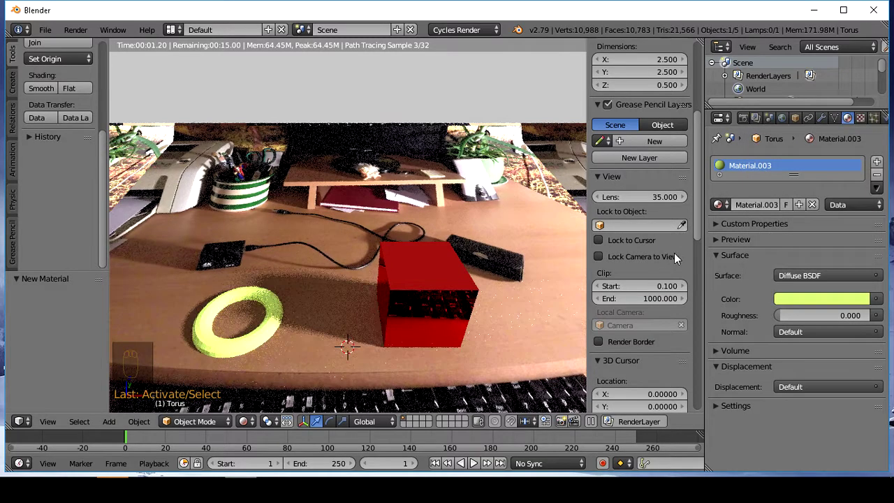
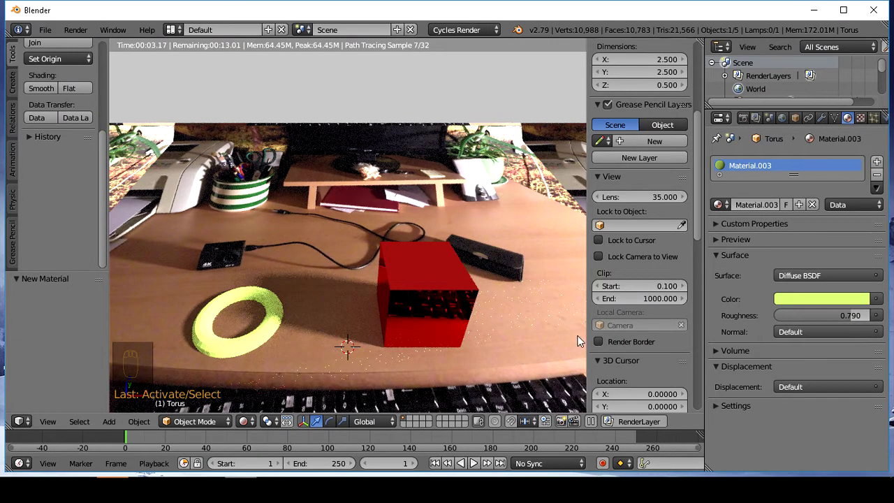
{"action": "middle_click", "coordinate": [422, 371]}
{"action": "scroll", "scroll_direction": "down", "scroll_amount": 3}
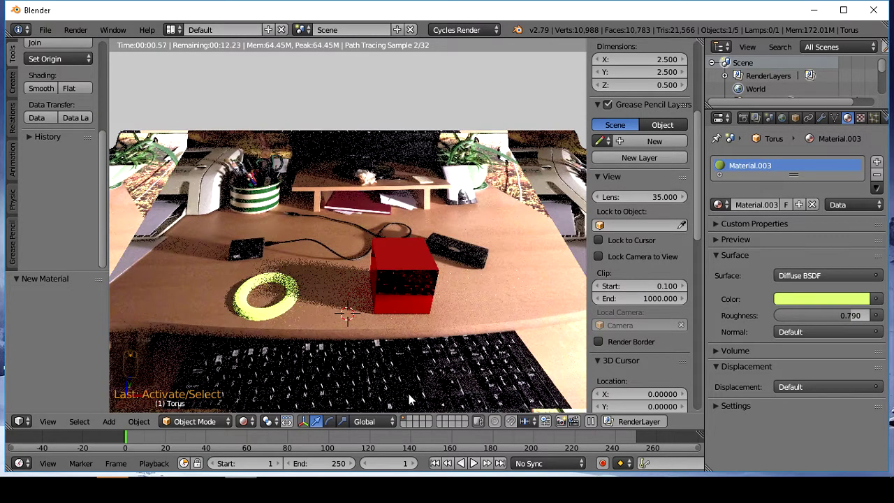
{"action": "left_click_drag", "start_coordinate": [256, 426], "coordinate": [272, 379]}
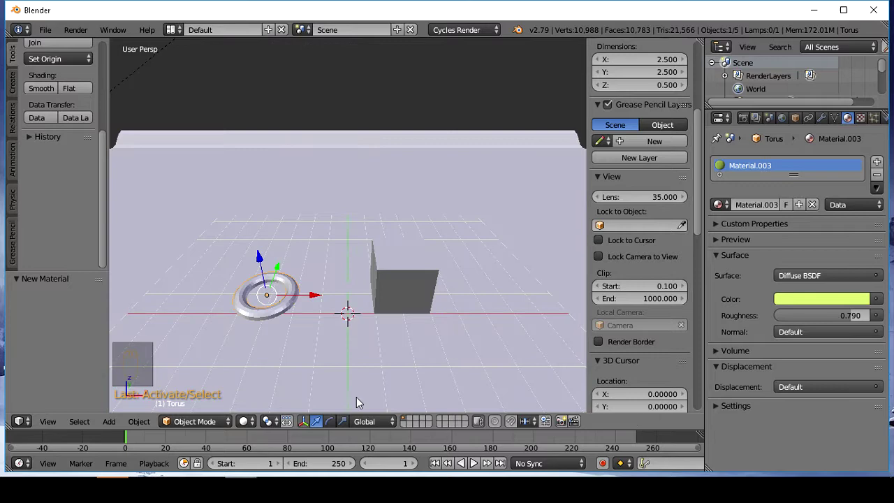
Step: Add a text object and rotate it 90° on X so it stands upright
{"action": "key", "text": "shift+a"}
{"action": "left_click_drag", "start_coordinate": [406, 296], "coordinate": [486, 300]}
{"action": "key", "text": "r"}
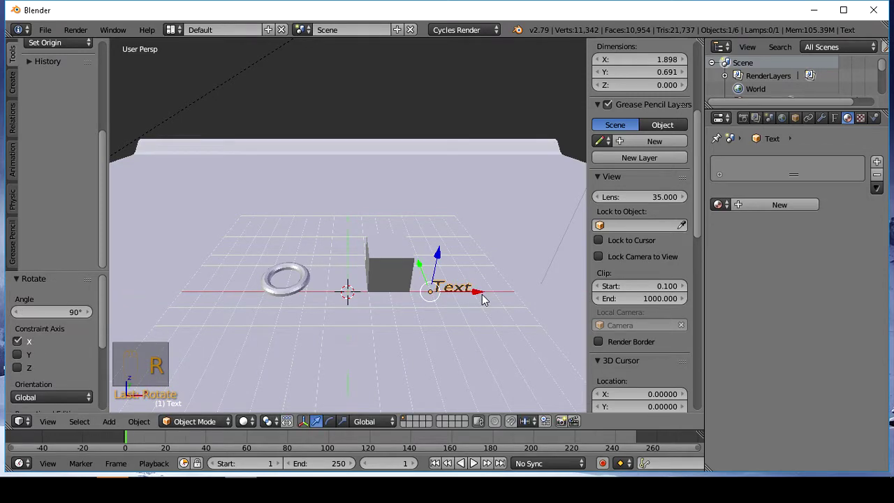
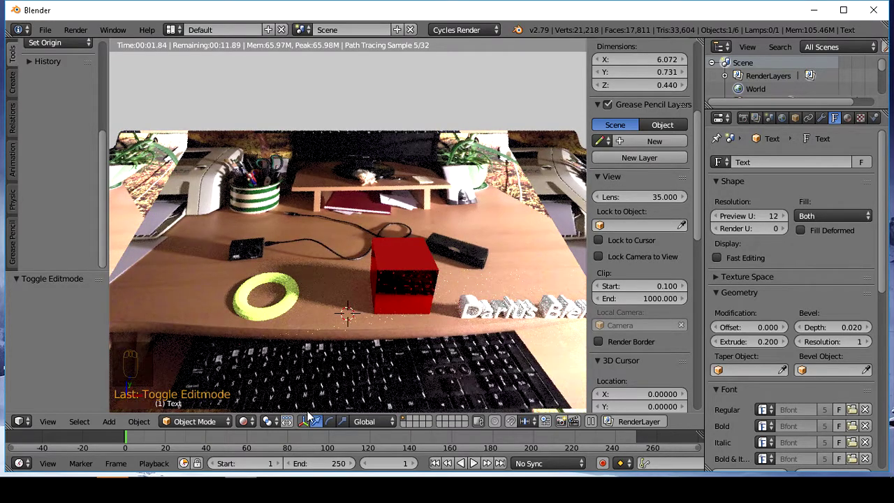
Step: Rotate the 'Darius Blender' text around the vertical axis to align with the desk
{"action": "left_click_drag", "start_coordinate": [257, 423], "coordinate": [381, 361]}
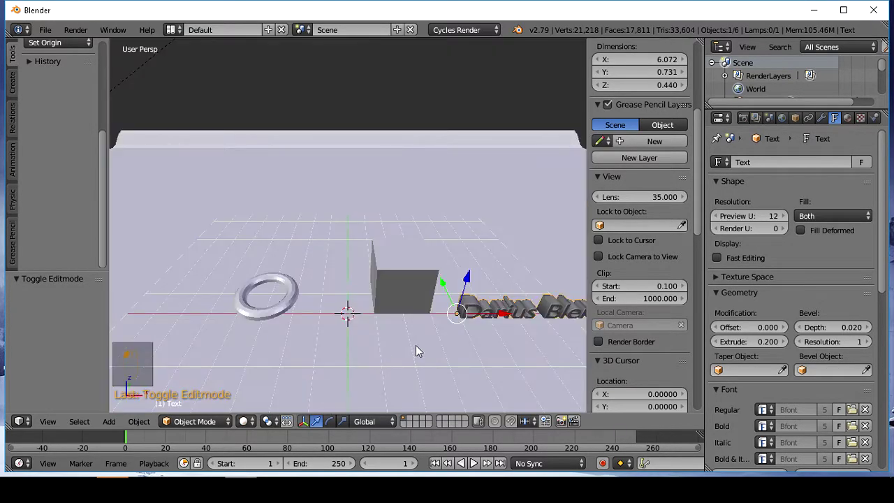
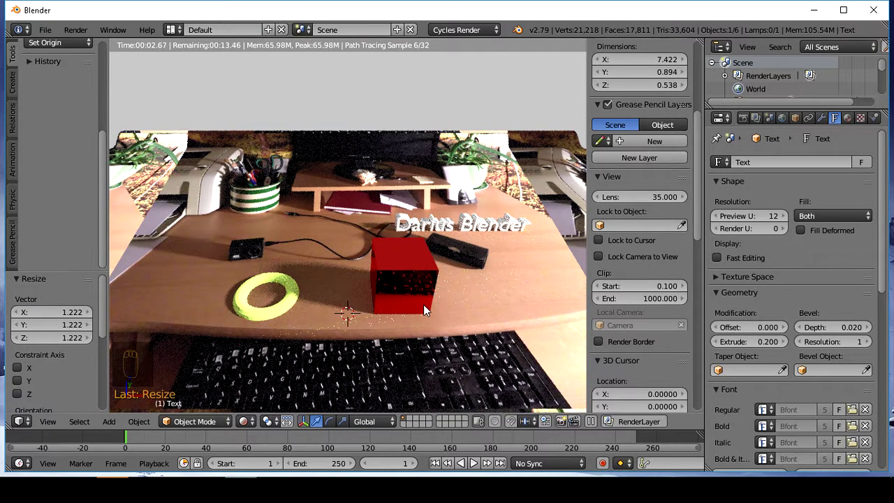
{"action": "middle_click", "coordinate": [425, 307]}
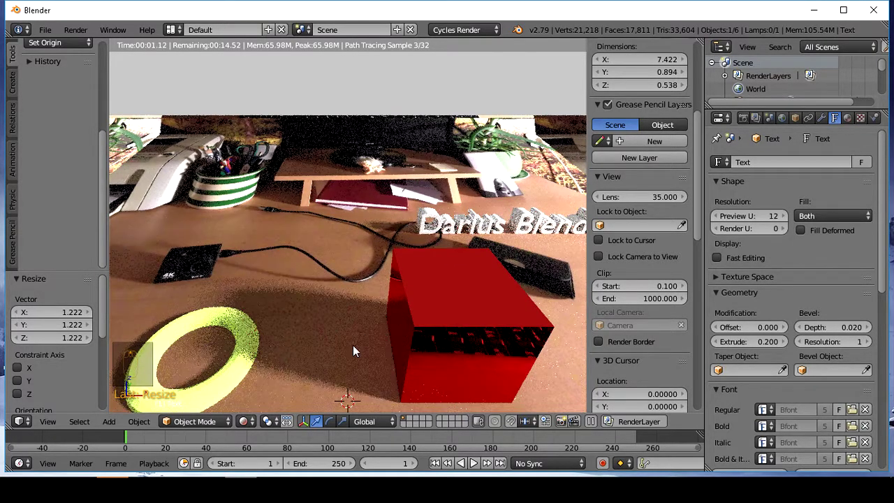
{"action": "left_click_drag", "start_coordinate": [259, 421], "coordinate": [482, 238]}
{"action": "key", "text": "r"}
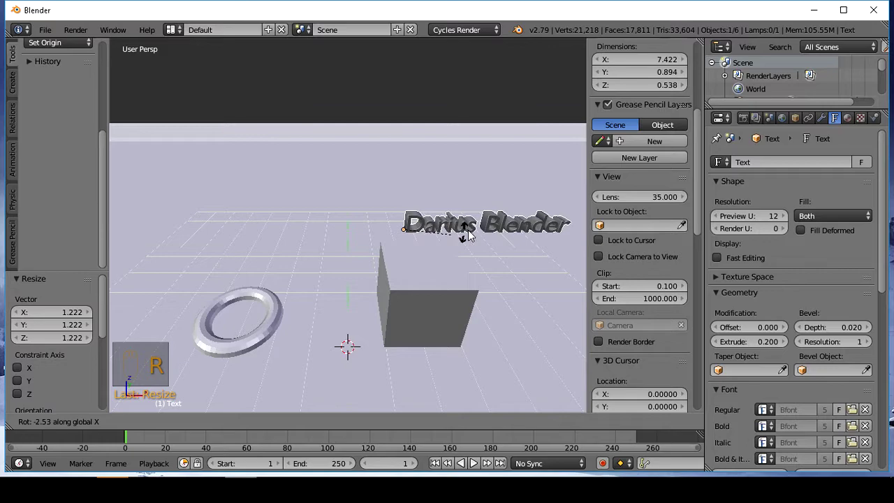
{"action": "key", "text": "r"}
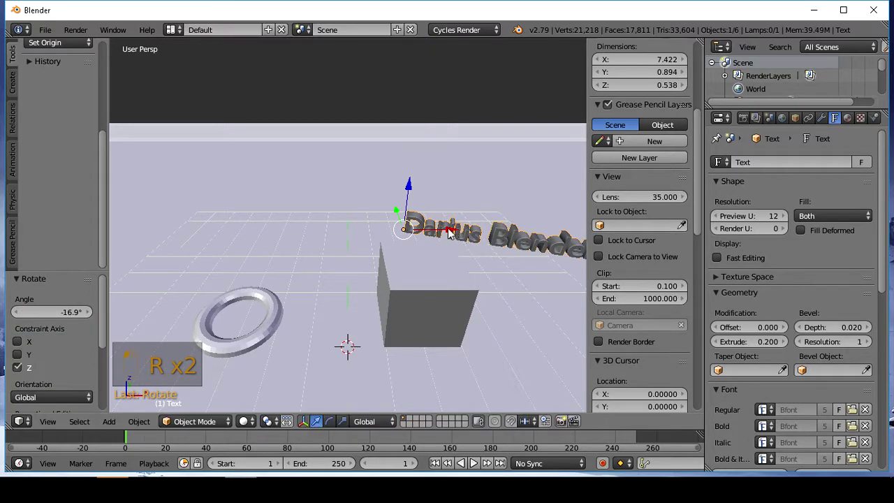
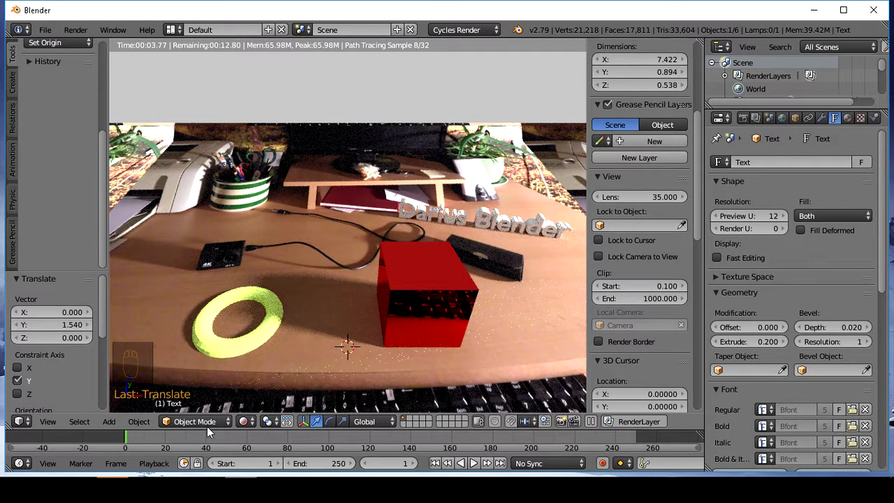
Step: Move the text along X beside the red cube, tilt it, and preview it rendered on the photo
{"action": "left_click_drag", "start_coordinate": [230, 422], "coordinate": [256, 426]}
{"action": "left_click_drag", "start_coordinate": [256, 425], "coordinate": [465, 219]}
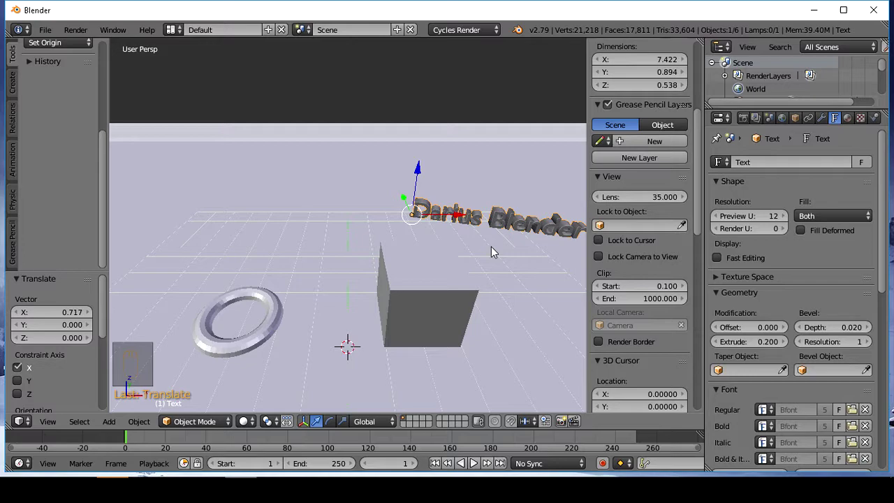
{"action": "key", "text": "r"}
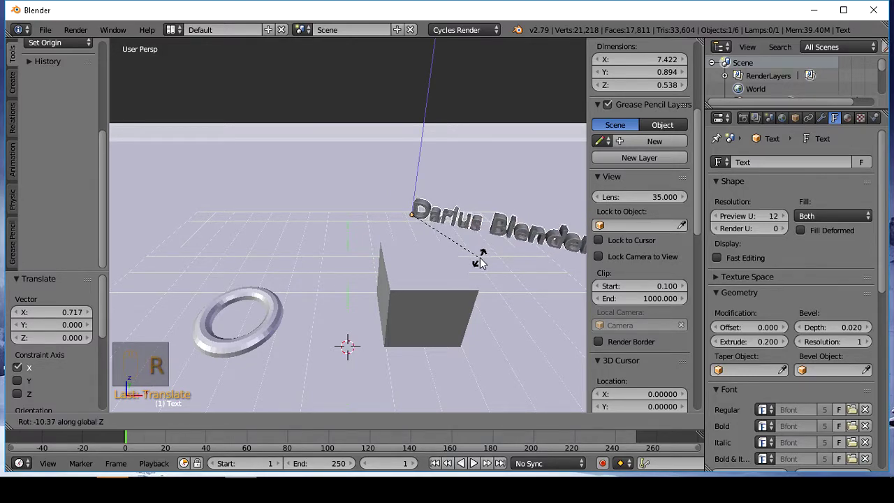
{"action": "left_click_drag", "start_coordinate": [484, 263], "coordinate": [466, 284]}
{"action": "key", "text": "r"}
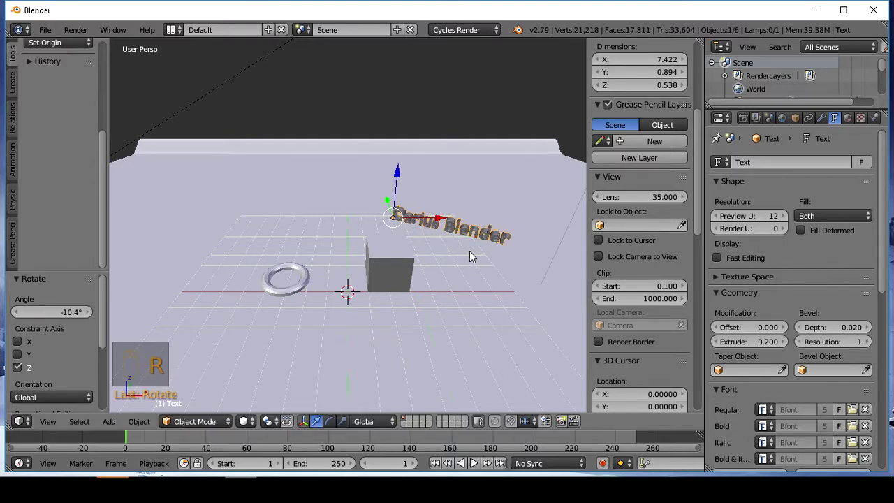
{"action": "left_click_drag", "start_coordinate": [256, 424], "coordinate": [466, 263]}
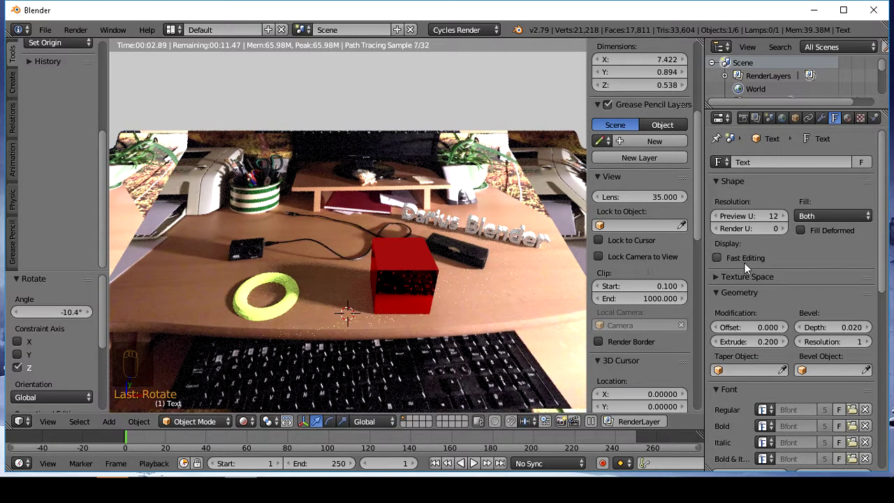
Step: Give the text a Glossy BSDF material in teal with roughness 0.275
{"action": "left_click_drag", "start_coordinate": [849, 125], "coordinate": [770, 89]}
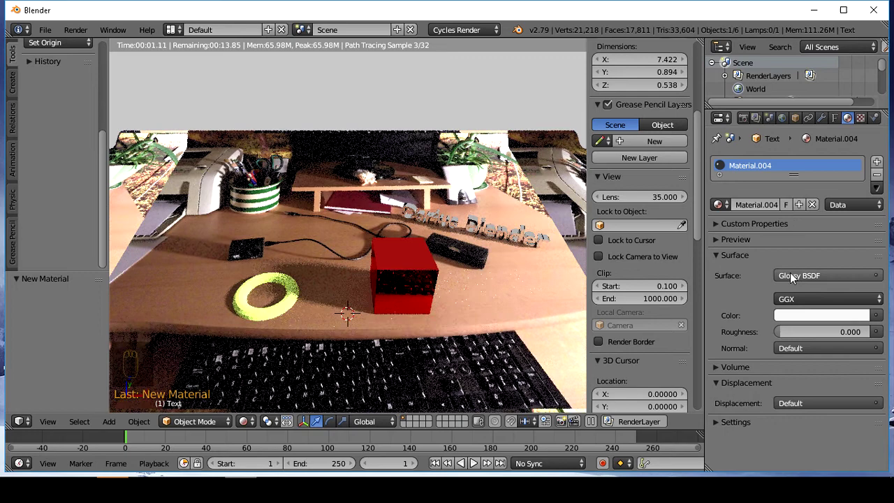
{"action": "left_click_drag", "start_coordinate": [805, 322], "coordinate": [820, 149]}
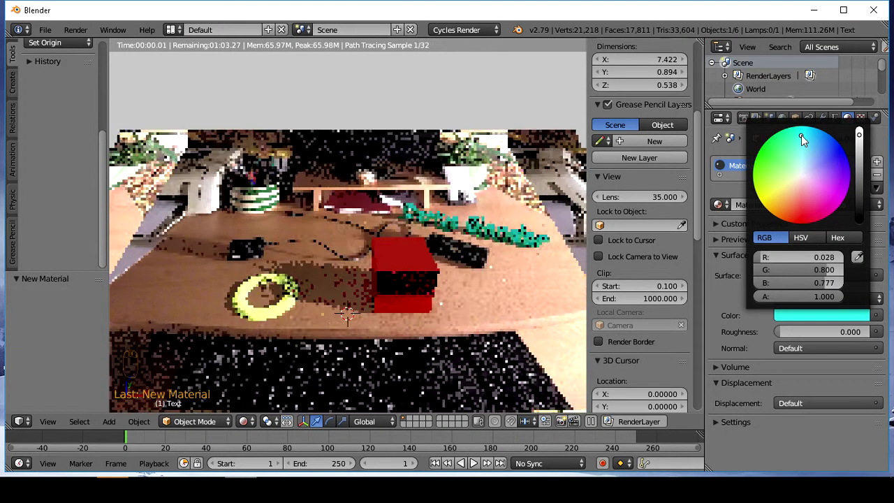
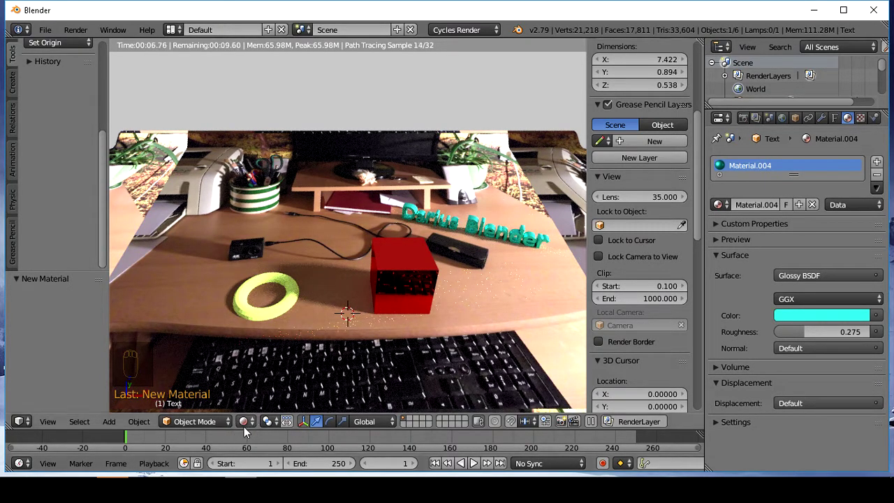
{"action": "left_click_drag", "start_coordinate": [254, 426], "coordinate": [453, 256]}
Step: Scale the teal text up and shift it further along the desk
{"action": "key", "text": "s"}
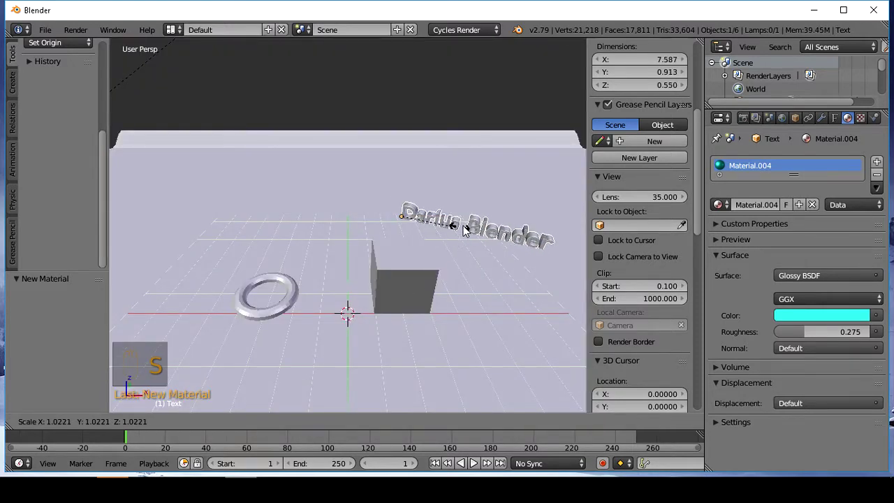
{"action": "left_click_drag", "start_coordinate": [359, 309], "coordinate": [294, 340]}
{"action": "left_click", "coordinate": [297, 342]}
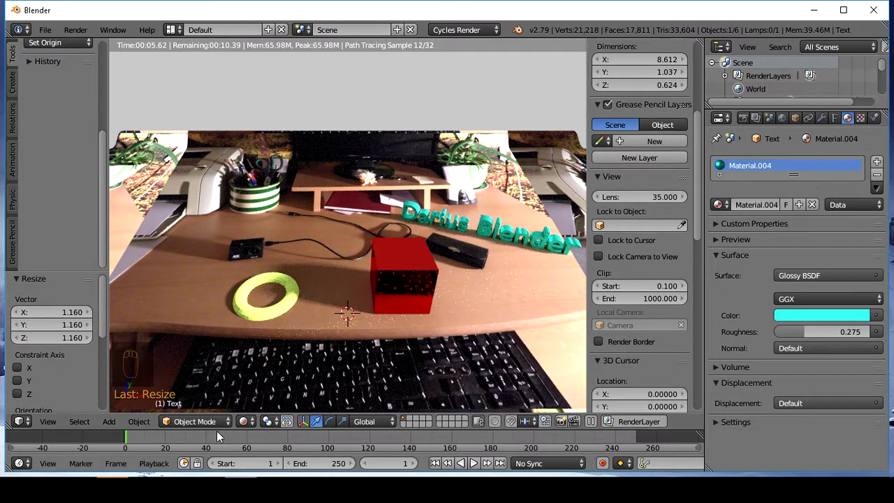
{"action": "left_click_drag", "start_coordinate": [261, 424], "coordinate": [397, 211]}
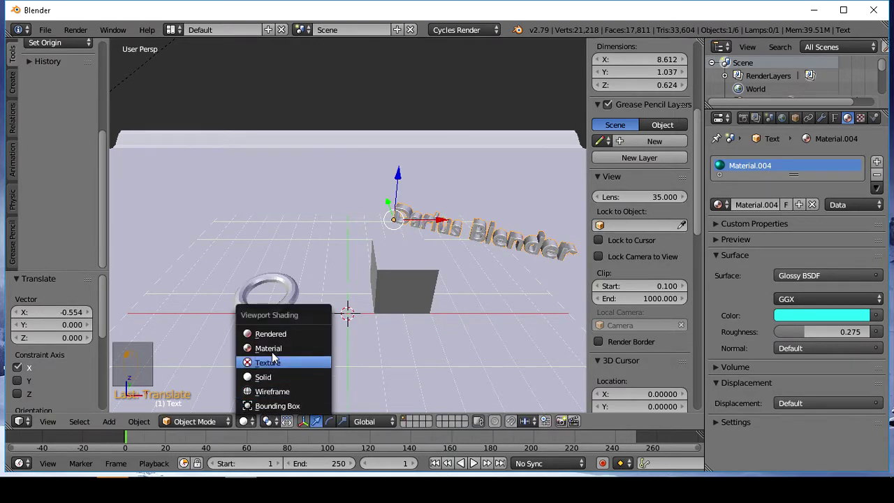
{"action": "left_click_drag", "start_coordinate": [277, 346], "coordinate": [369, 321]}
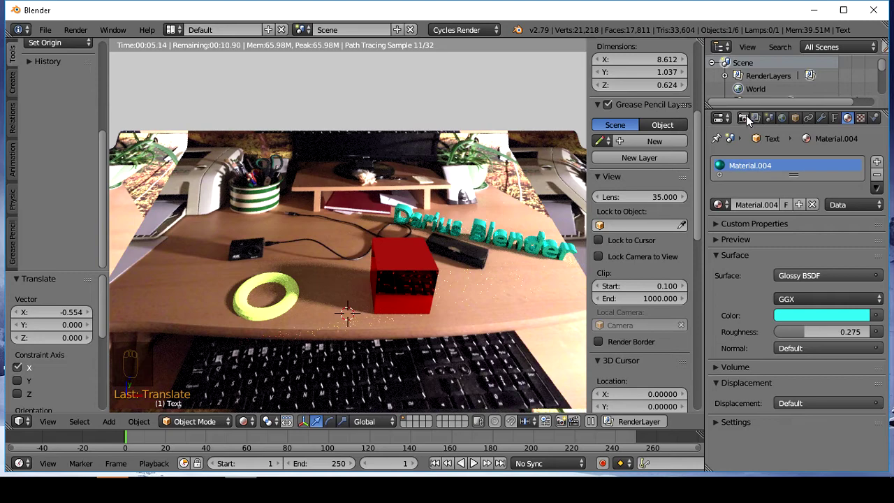
Step: Set the render resolution percentage to 70% in Render properties
{"action": "left_click_drag", "start_coordinate": [752, 120], "coordinate": [751, 300]}
{"action": "left_click_drag", "start_coordinate": [751, 300], "coordinate": [765, 411]}
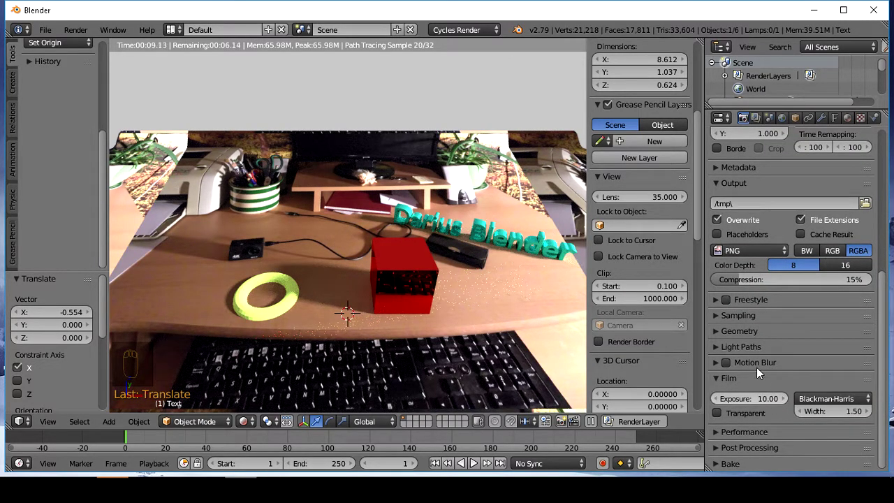
{"action": "left_click_drag", "start_coordinate": [752, 309], "coordinate": [756, 344]}
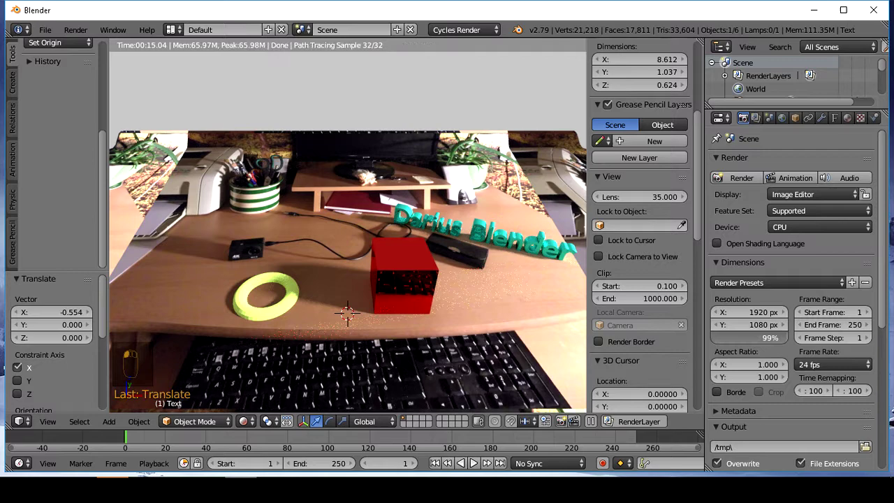